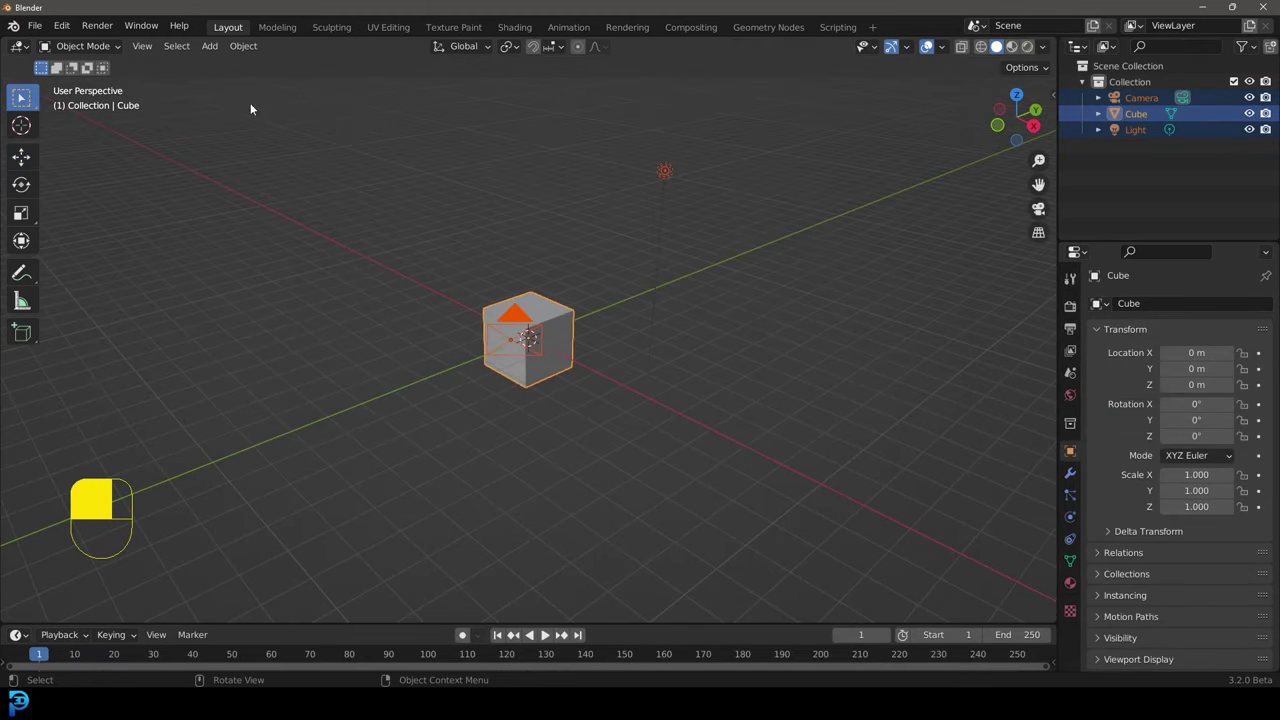
Step: Delete the default cube, camera and light, switch to front view and bring up the Add menu for a cylinder
{"action": "key", "text": "Delete"}
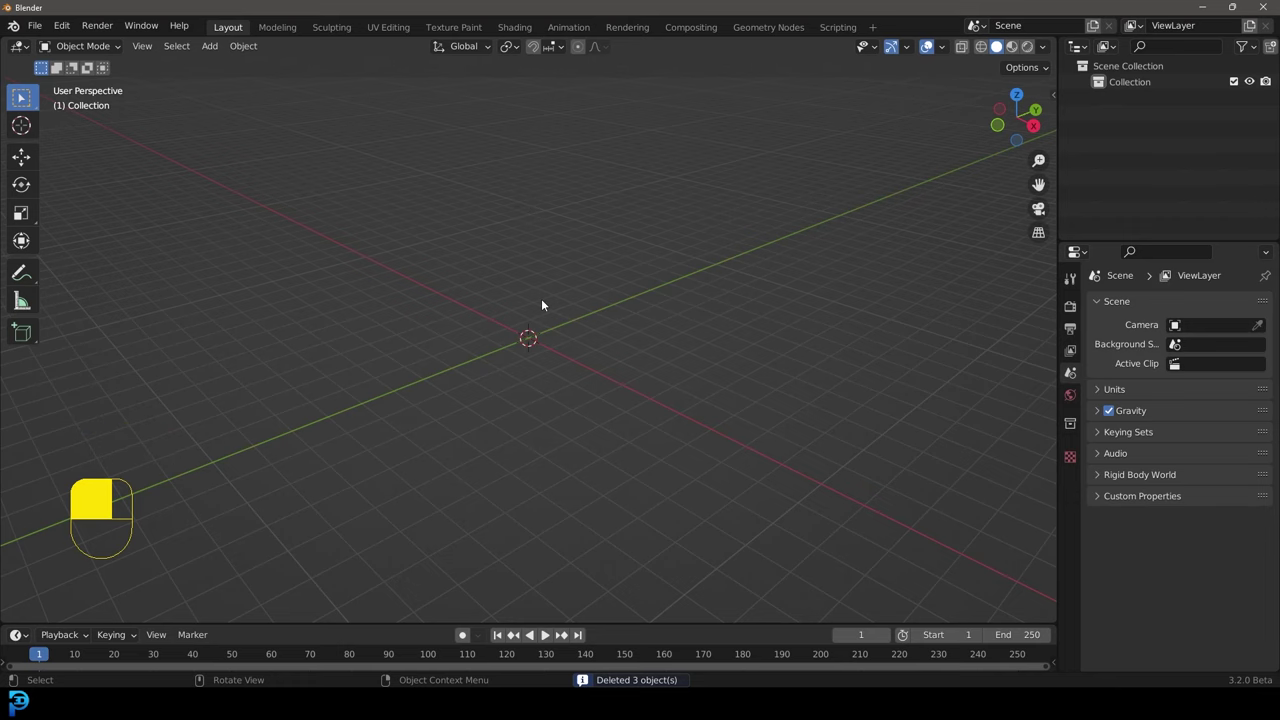
{"action": "key", "text": "KP_1"}
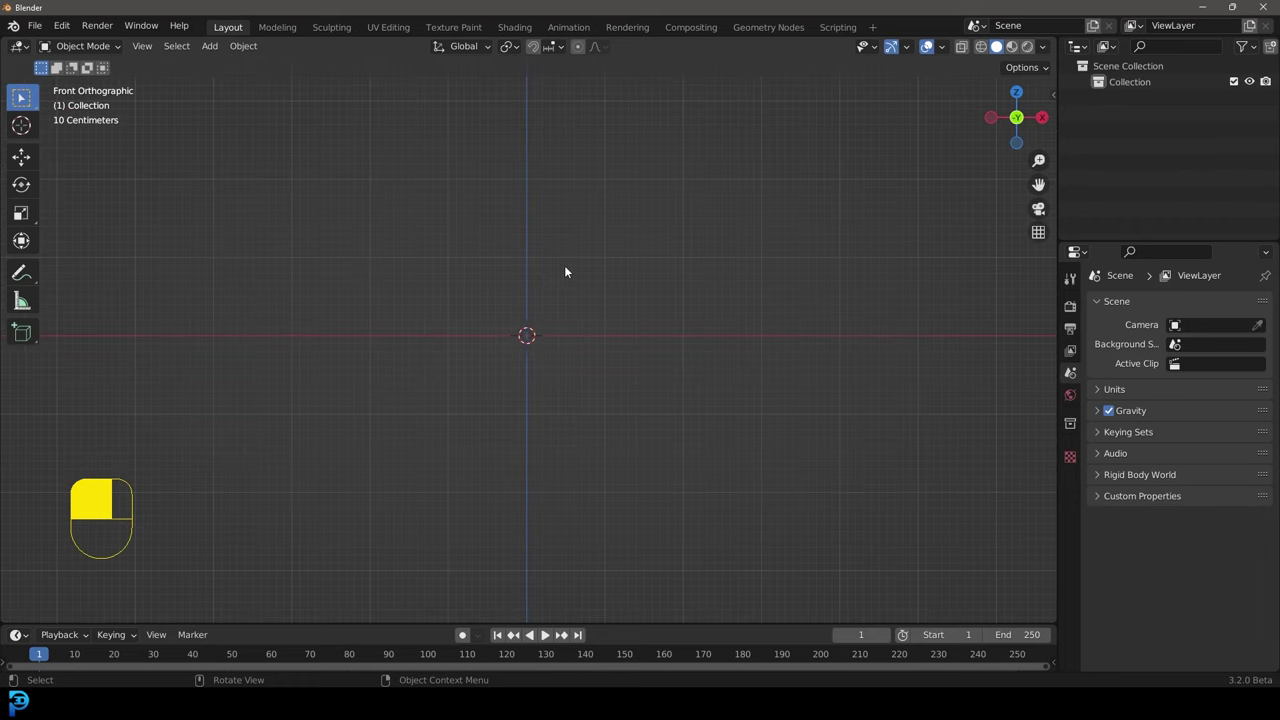
{"action": "key", "text": "shift+a"}
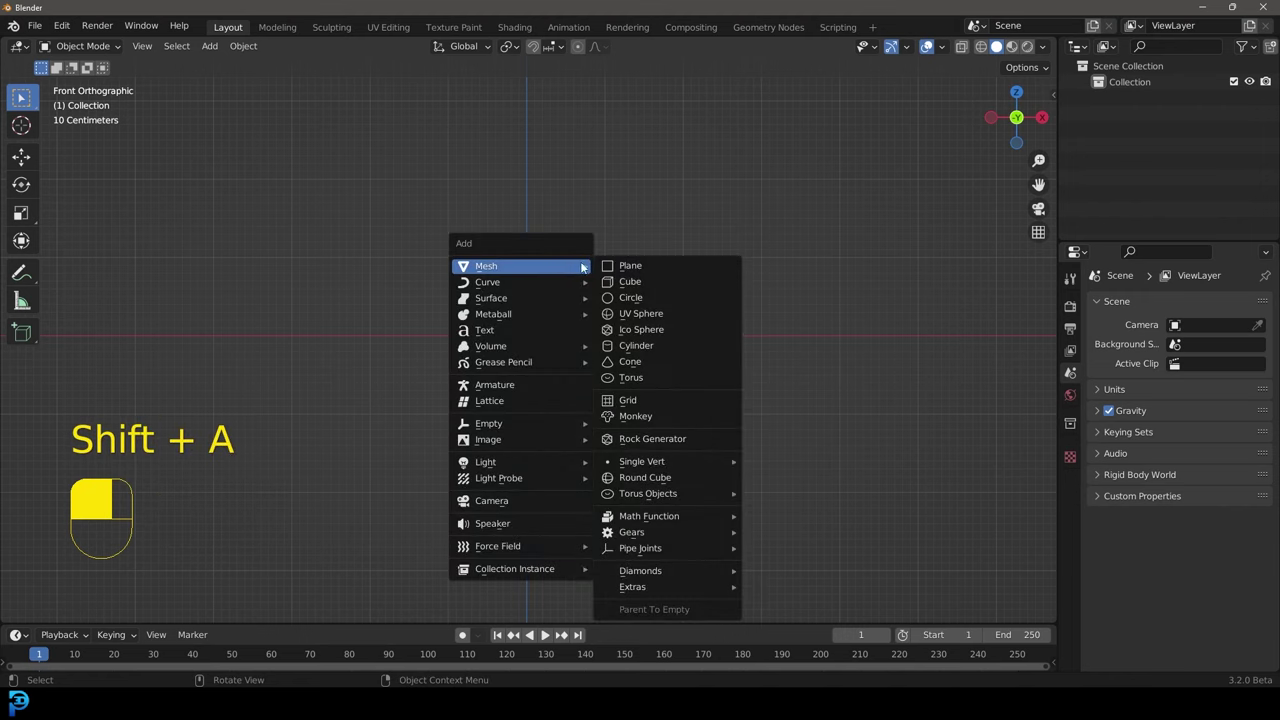
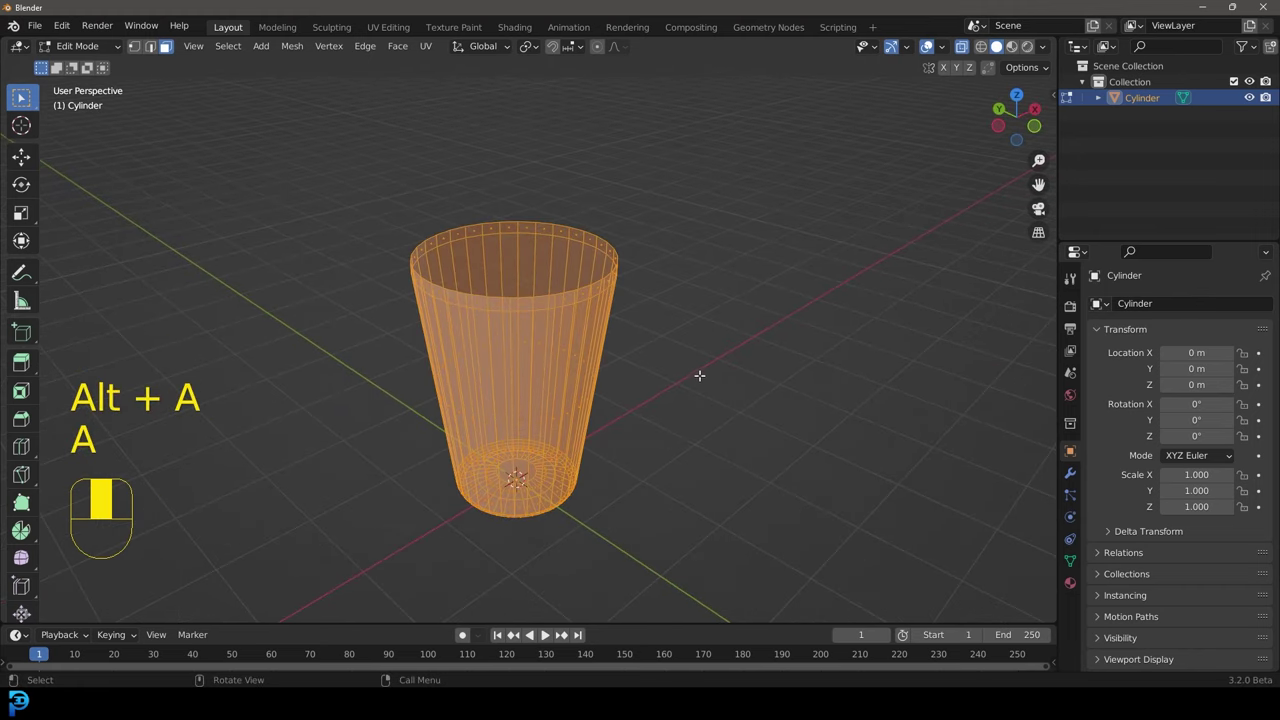
Step: Extrude the cup surface and shrink/fatten it outward to give the walls thickness
{"action": "key", "text": "e"}
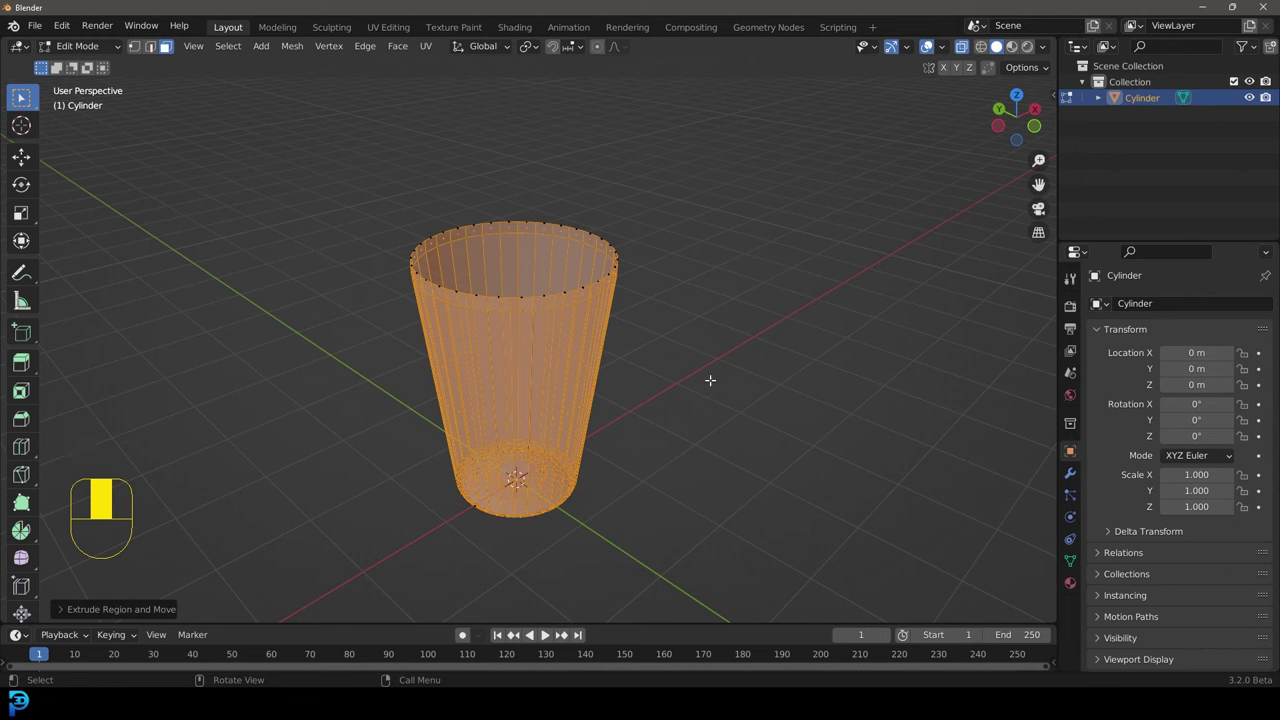
{"action": "key", "text": "alt+s"}
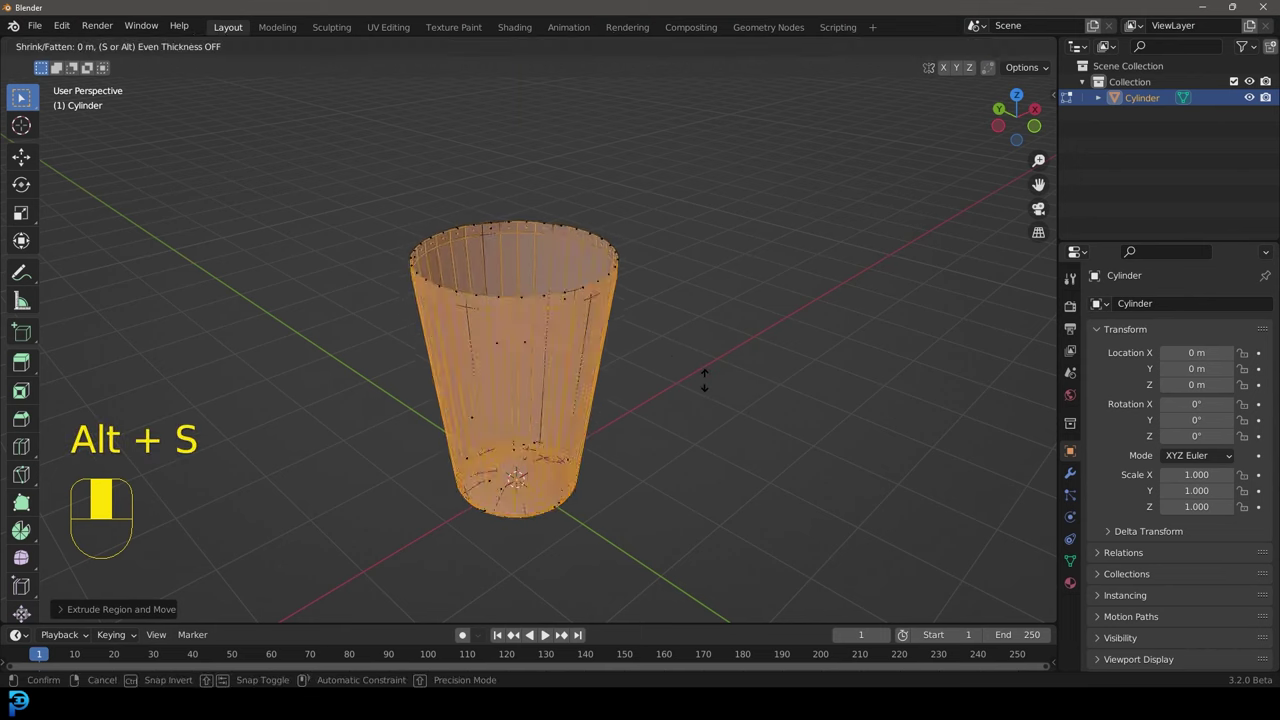
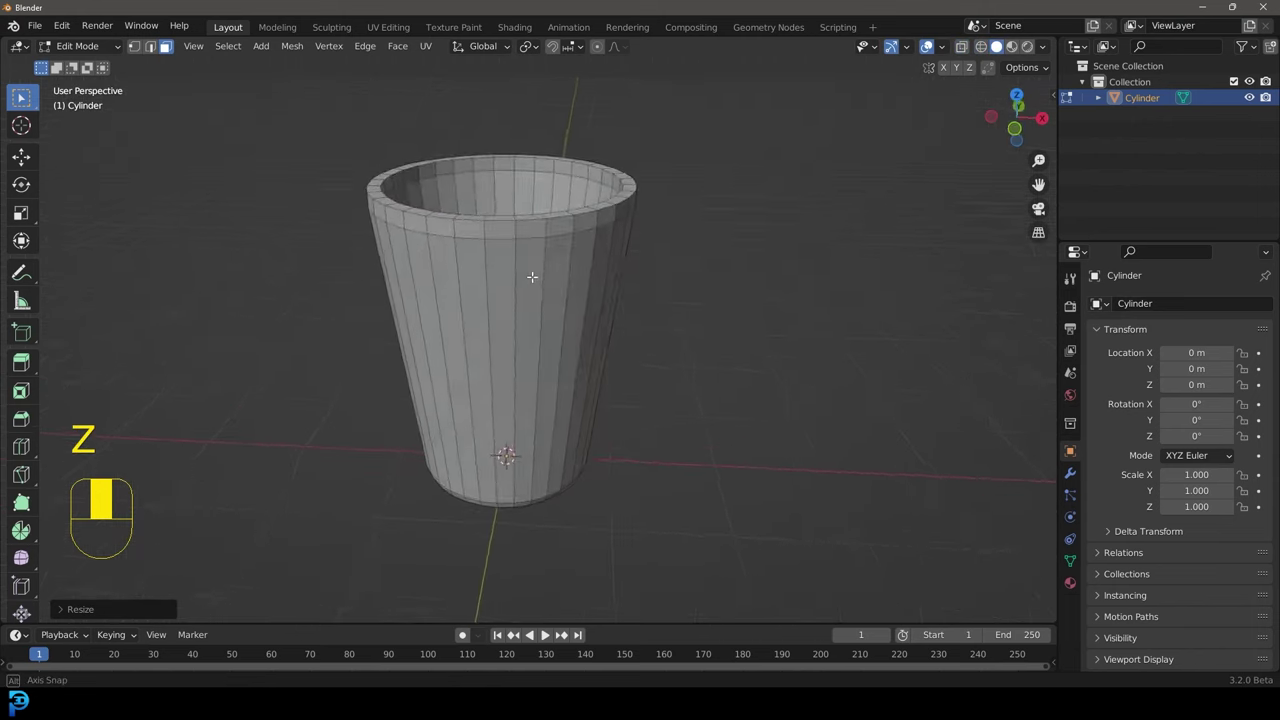
Step: Confirm the outer-wall loops and cut 13 horizontal loops around the cup's inner wall
{"action": "key", "text": "ctrl+r"}
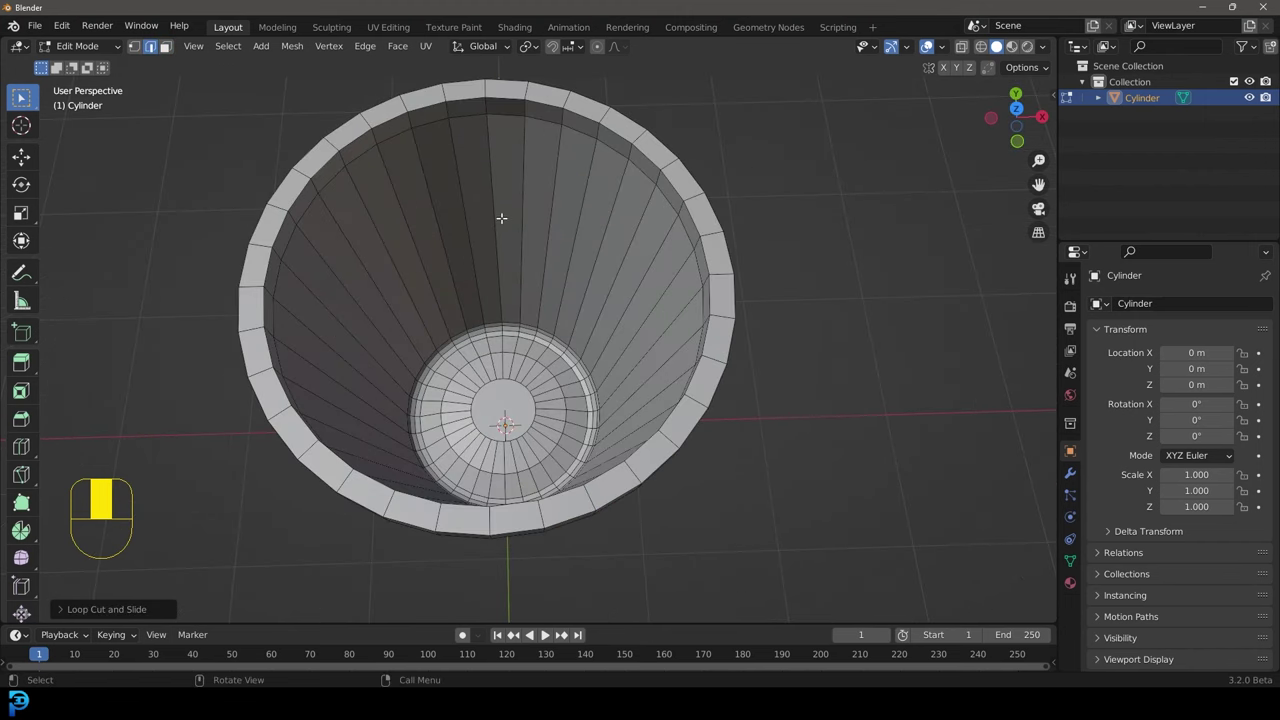
{"action": "key", "text": "ctrl+r"}
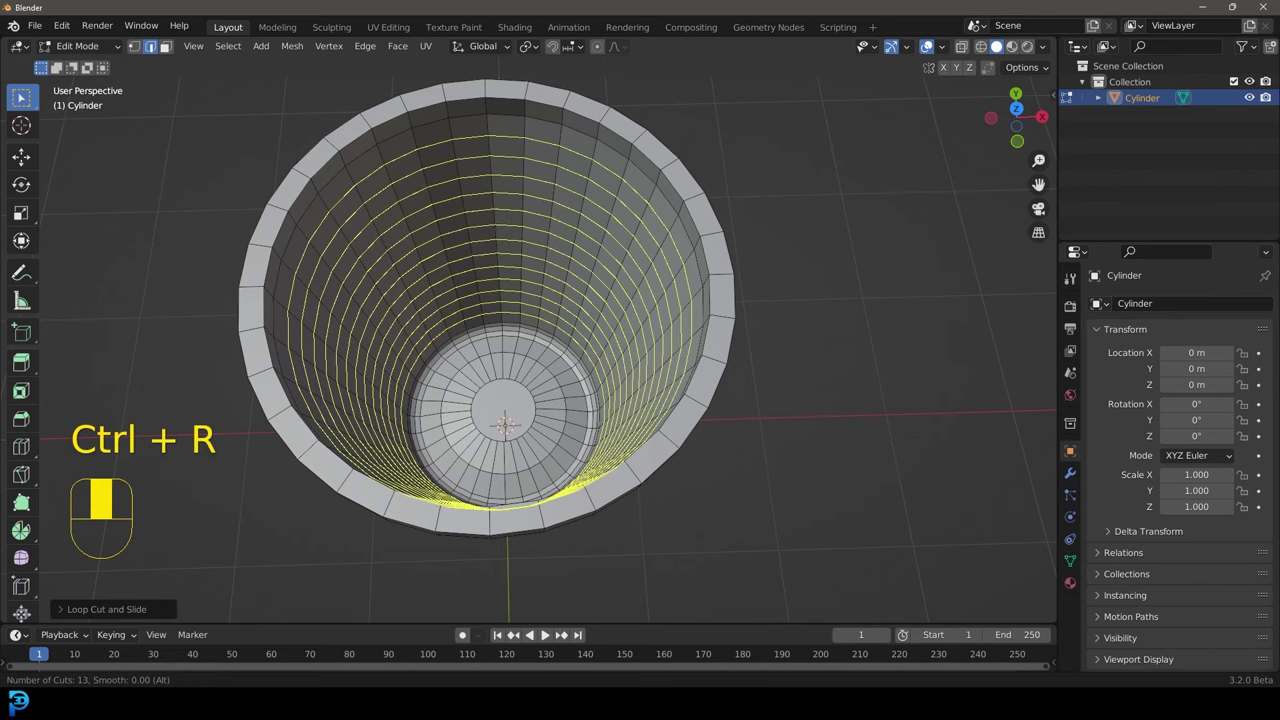
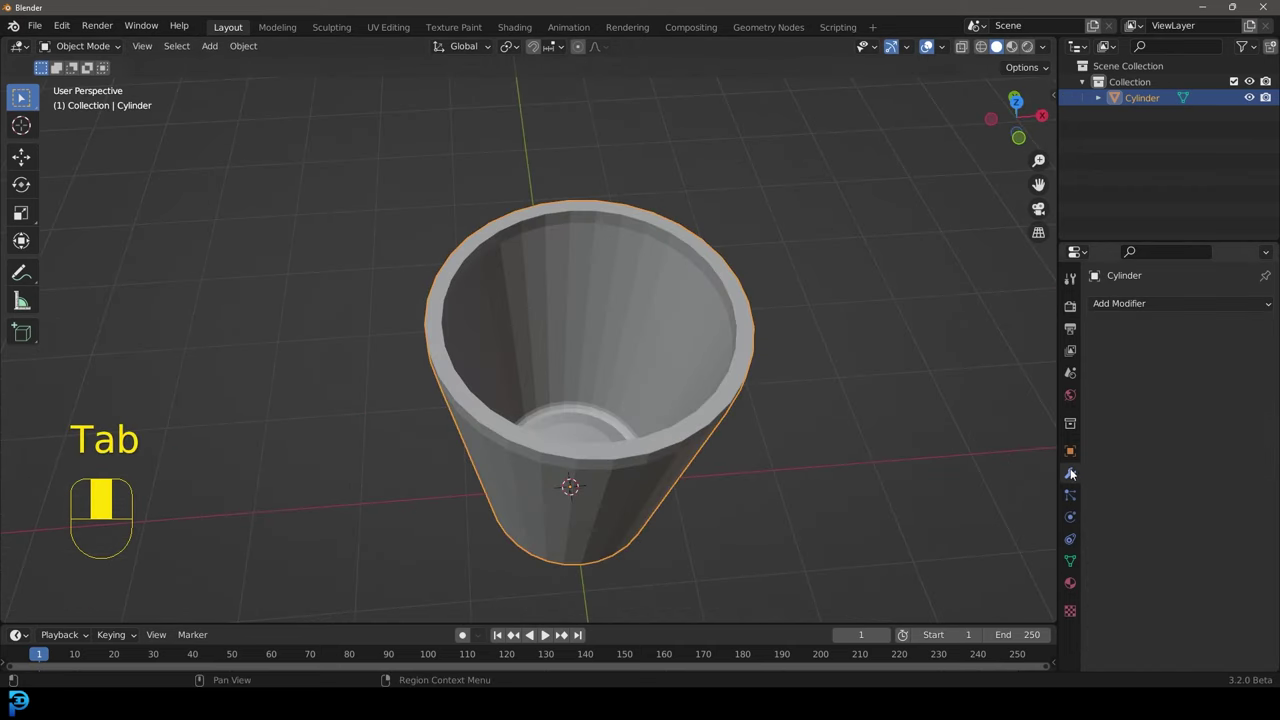
Step: Add a Subdivision Surface modifier to the cup and orbit to inspect the smoothed bowl
{"action": "left_click", "coordinate": [1126, 318]}
{"action": "middle_click", "coordinate": [1126, 315]}
{"action": "left_click_drag", "start_coordinate": [1120, 308], "coordinate": [583, 377]}
{"action": "left_click_drag", "start_coordinate": [524, 267], "coordinate": [583, 377]}
{"action": "key", "text": "alt+a"}
{"action": "left_click_drag", "start_coordinate": [621, 327], "coordinate": [1234, 328]}
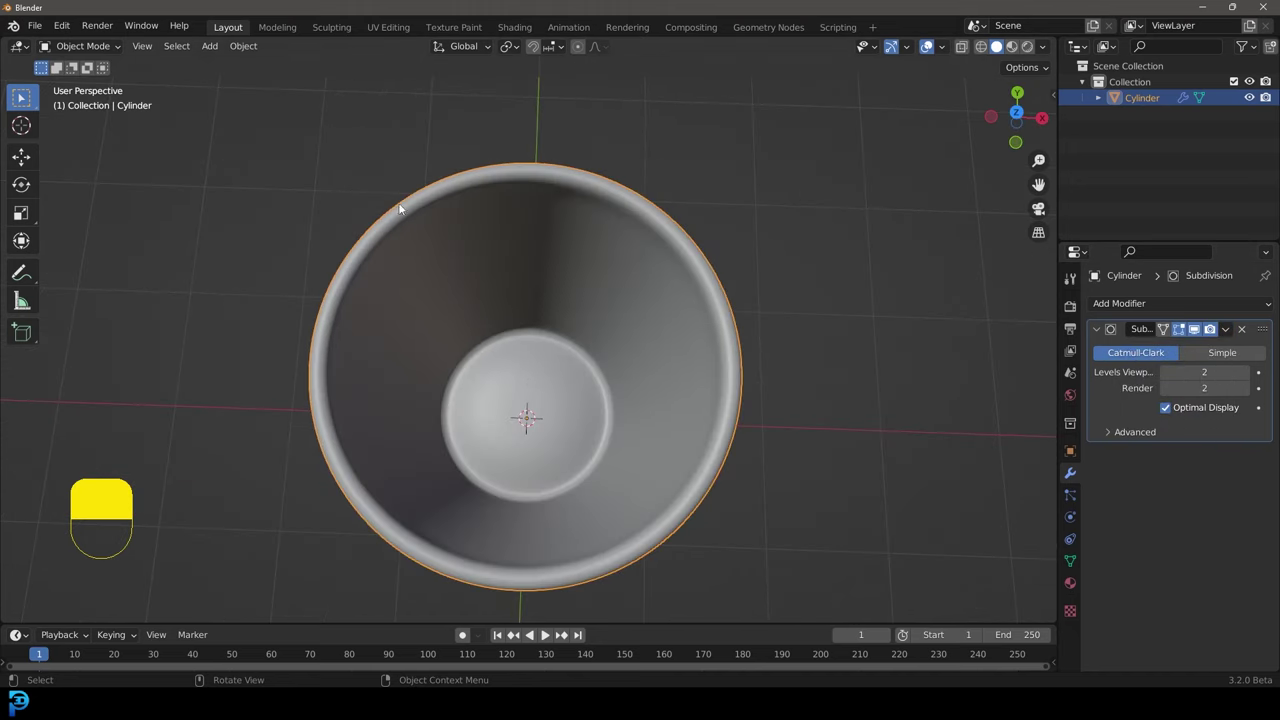
Step: From front view, select the whole liquid mesh Cylinder.001 and shrink it inward away from the cup walls
{"action": "key", "text": "KP_1"}
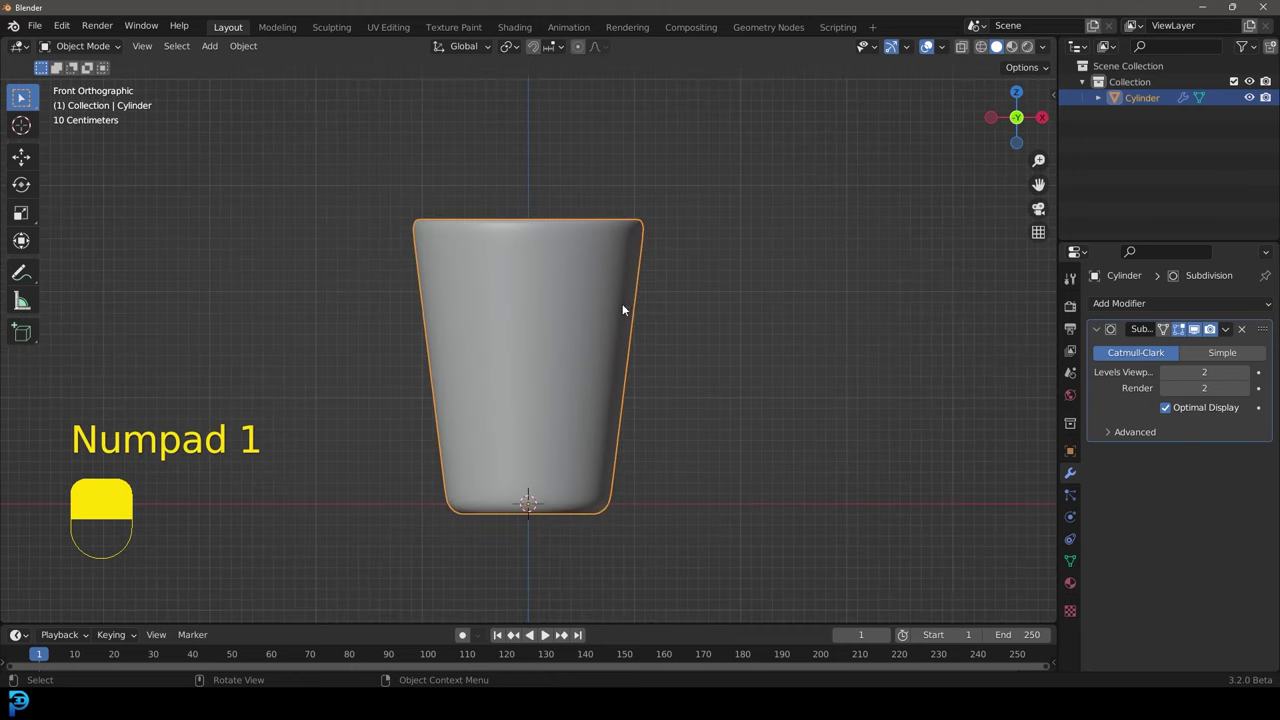
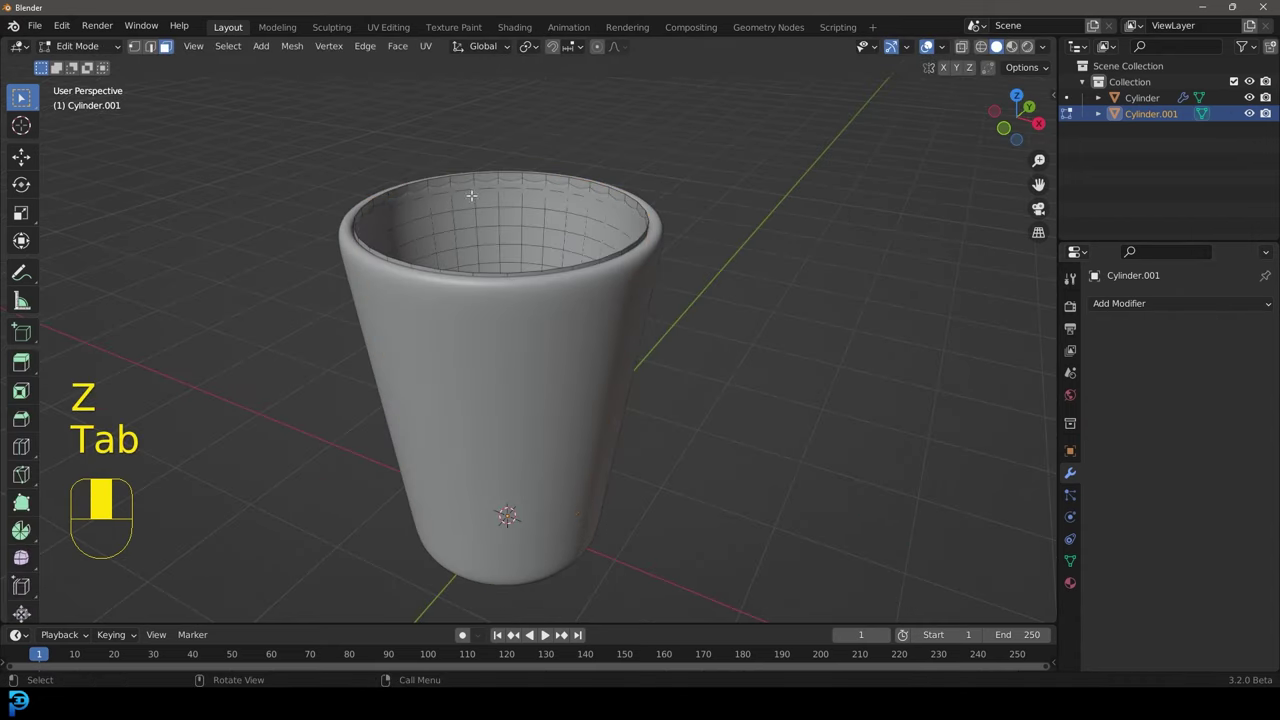
{"action": "key", "text": "a"}
{"action": "key", "text": "g"}
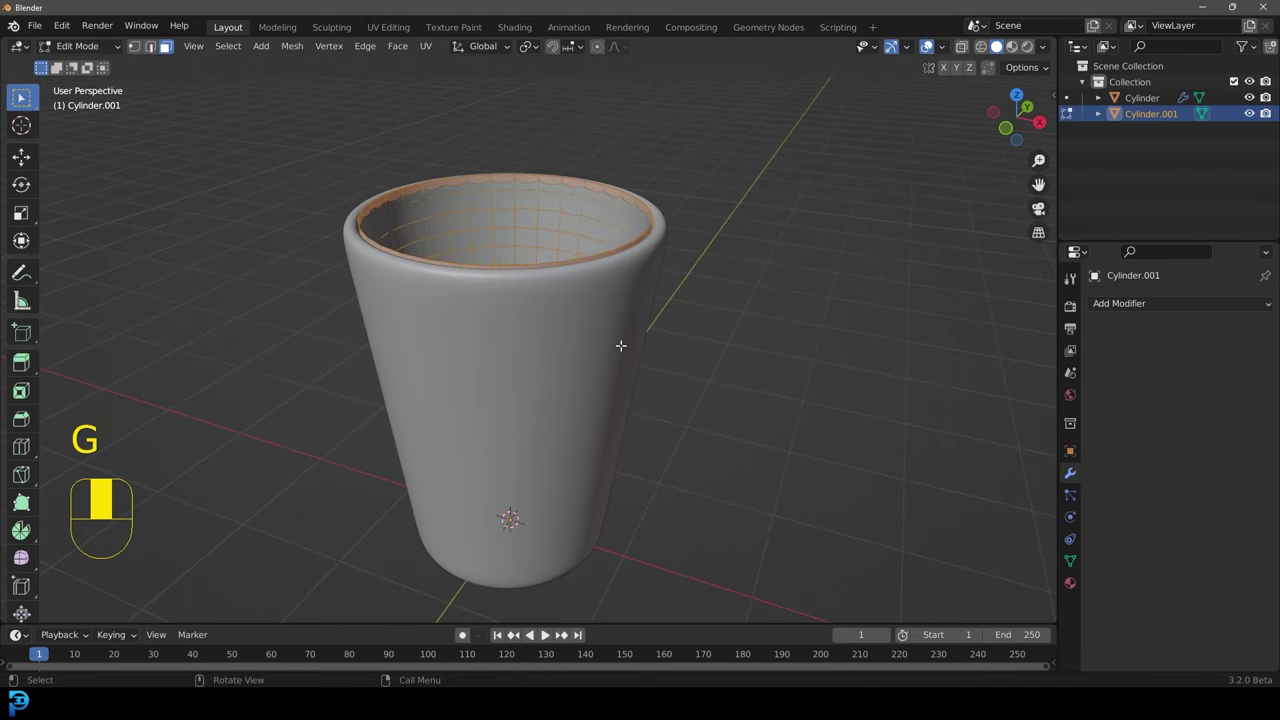
{"action": "key", "text": "alt+s"}
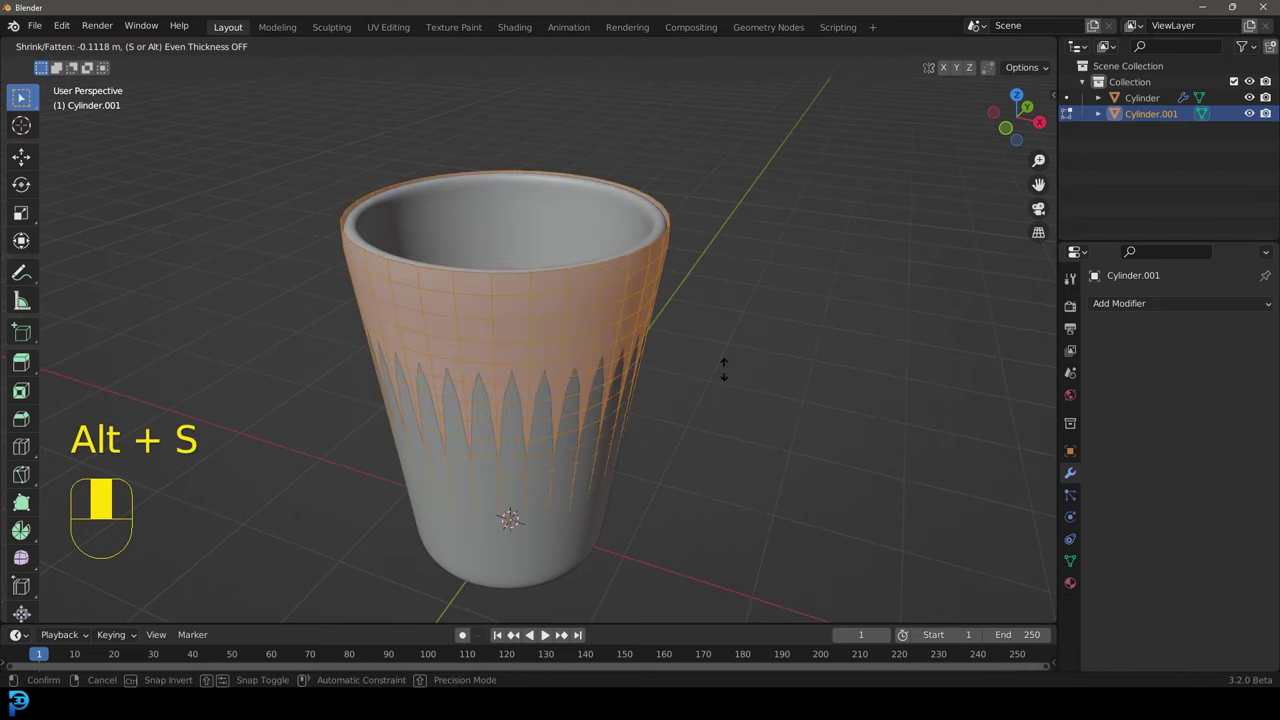